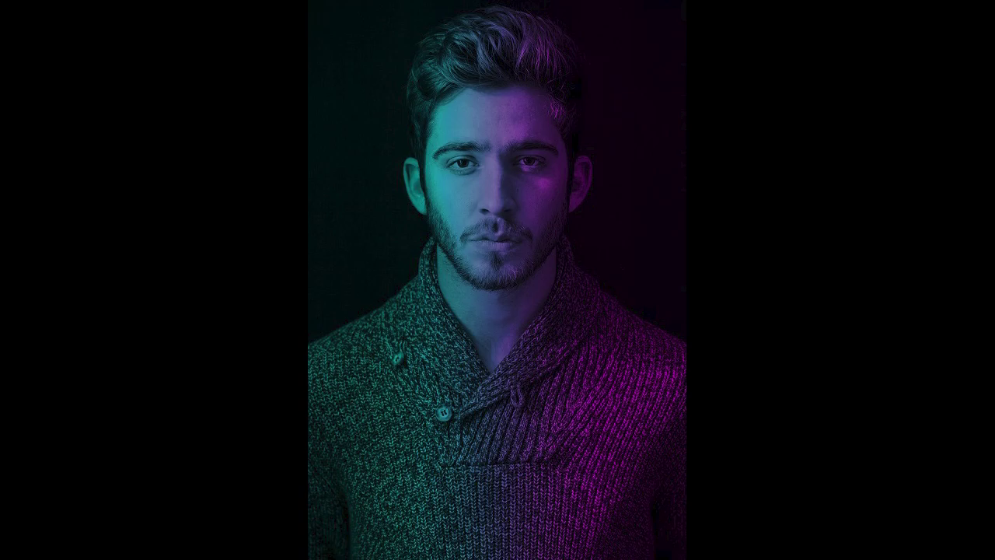
Switch away from the finished preview to leave Photoshop with no document loaded.
key("alt+Tab")
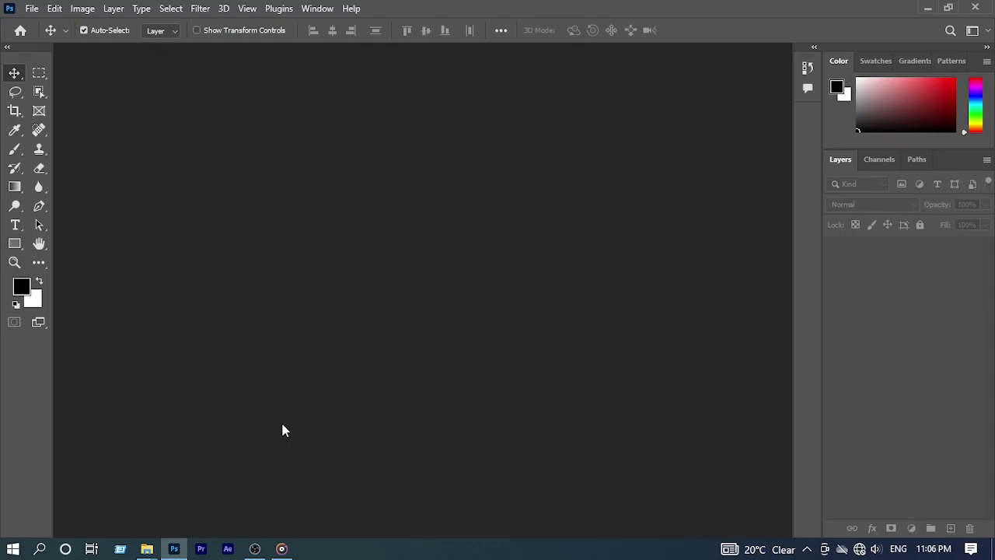
Open the albert-dera unsplash portrait JPG from the Downloads folder into Photoshop.
left_click(157, 542)
left_click(156, 543)
left_click(118, 501)
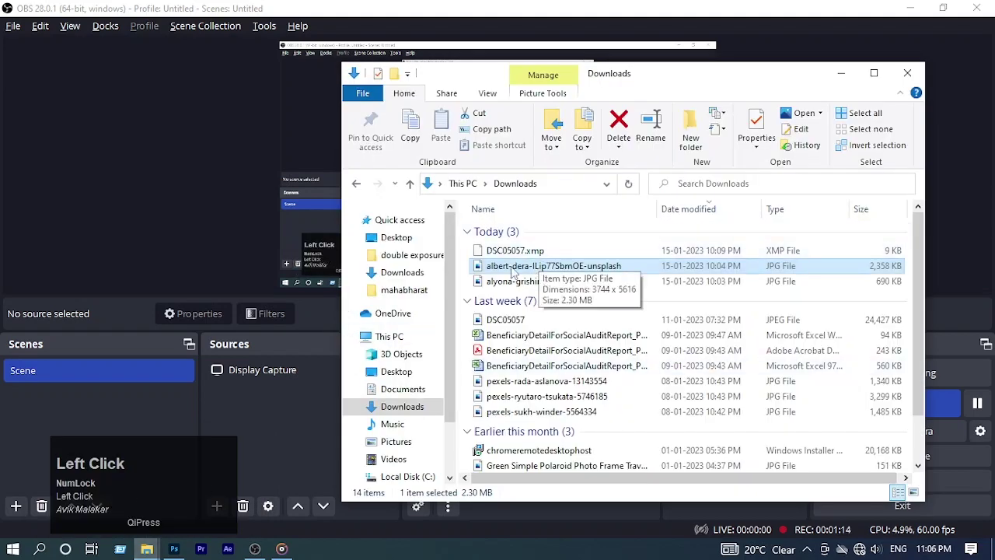
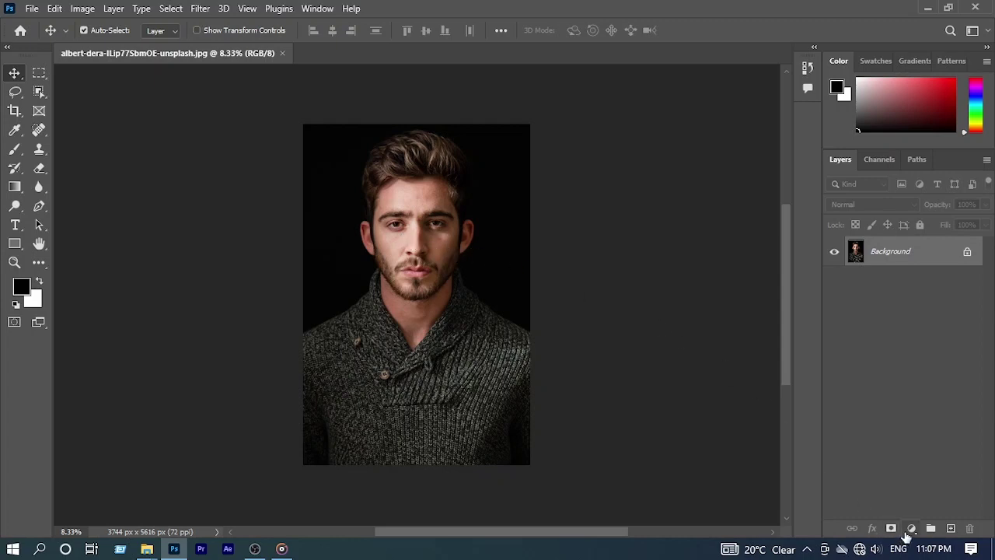
Add a Black & White adjustment layer with Reds raised to about 73 to lift the skin tones.
left_click(910, 539)
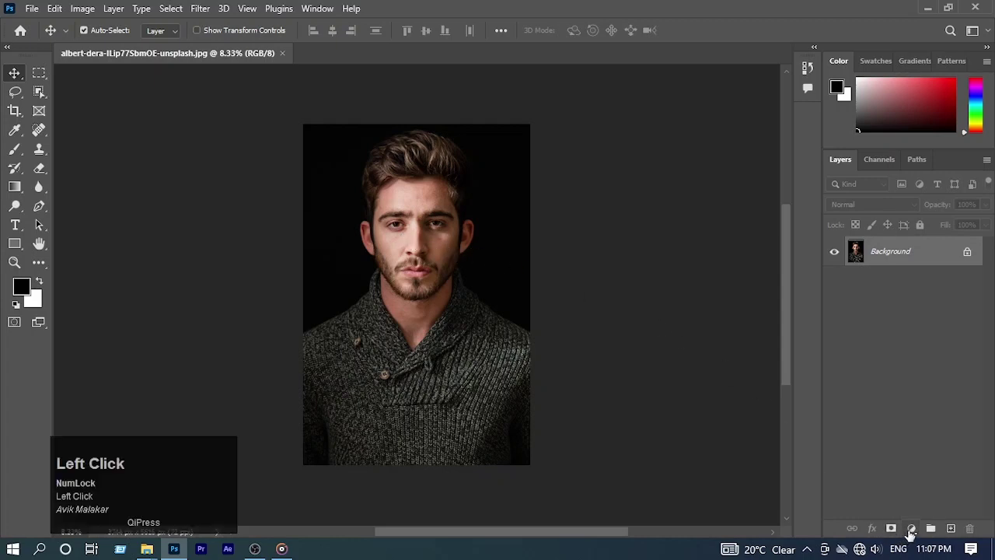
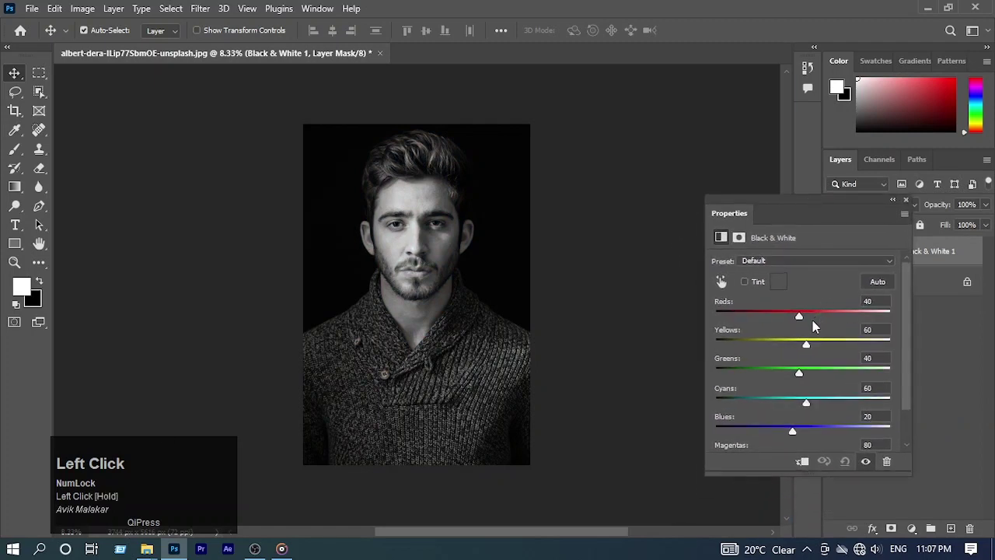
left_click_drag(803, 314, 816, 319)
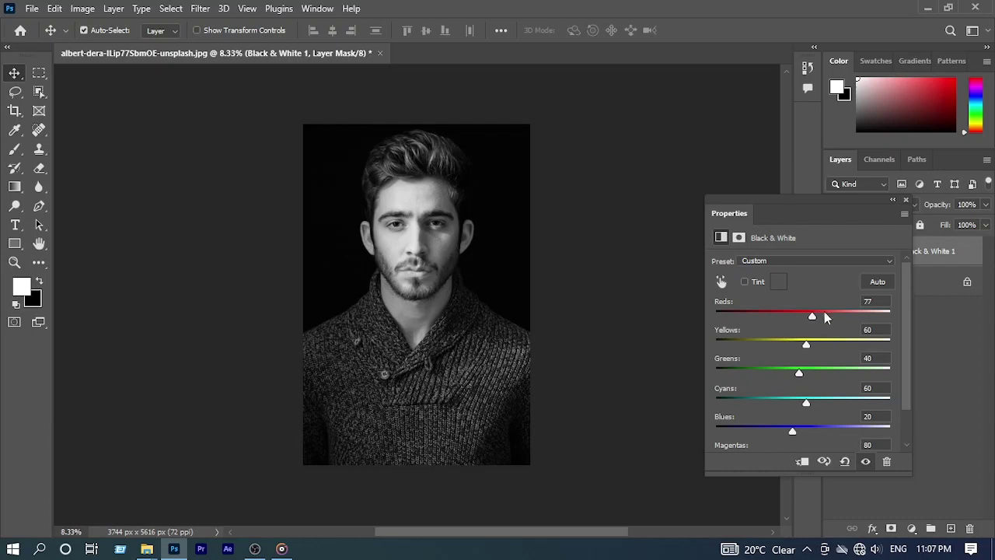
left_click_drag(812, 317, 907, 202)
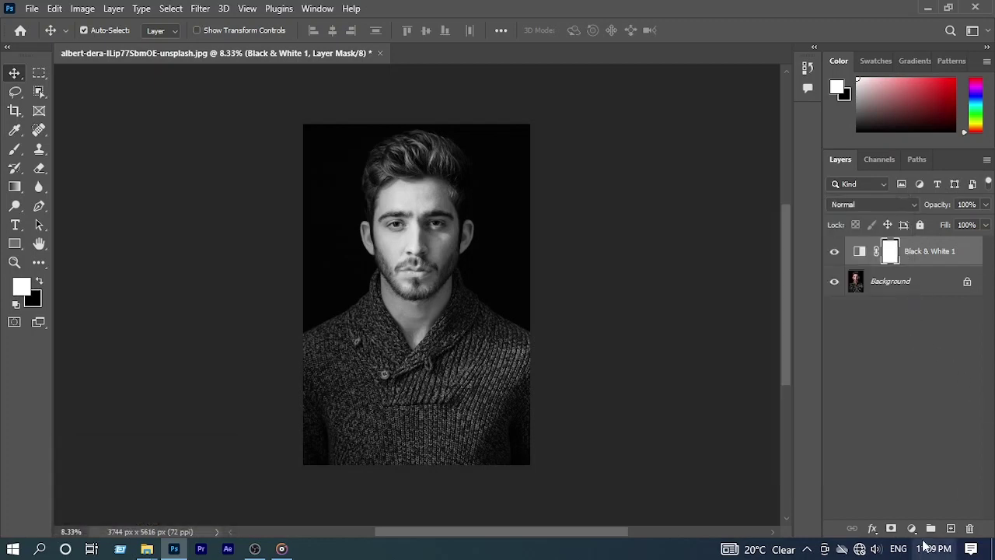
Add a Gradient fill layer above the black and white layer with its angle set to 0°.
left_click(917, 535)
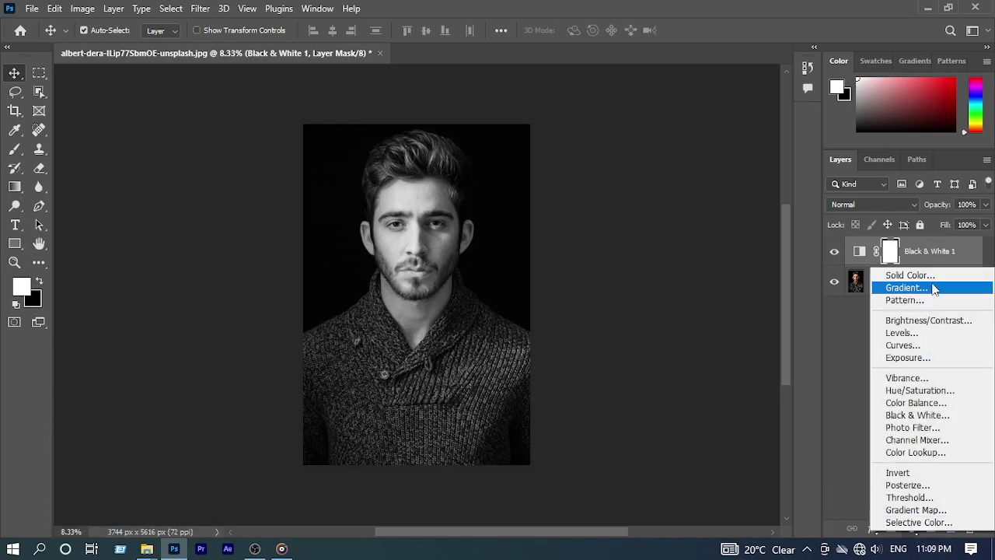
left_click_drag(936, 289, 639, 177)
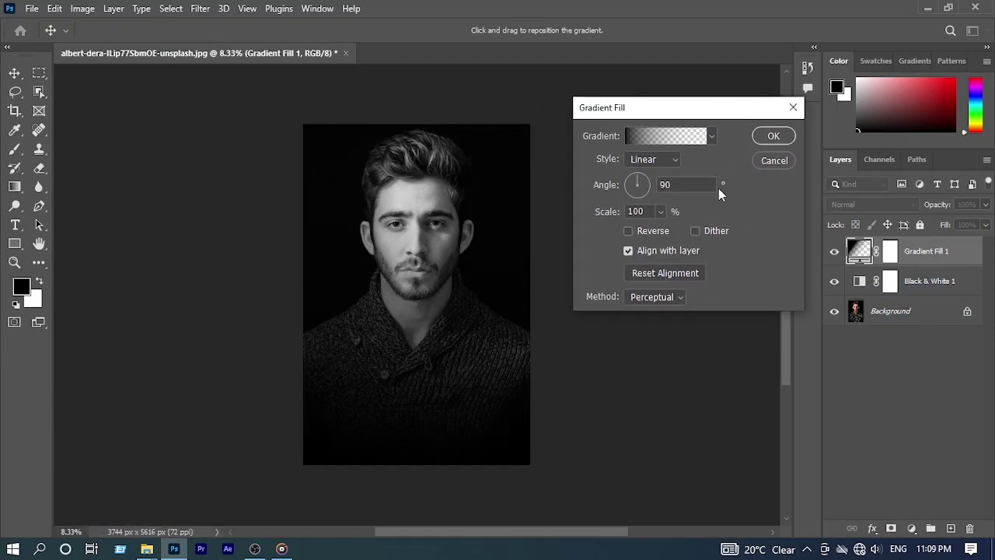
left_click_drag(639, 177, 633, 191)
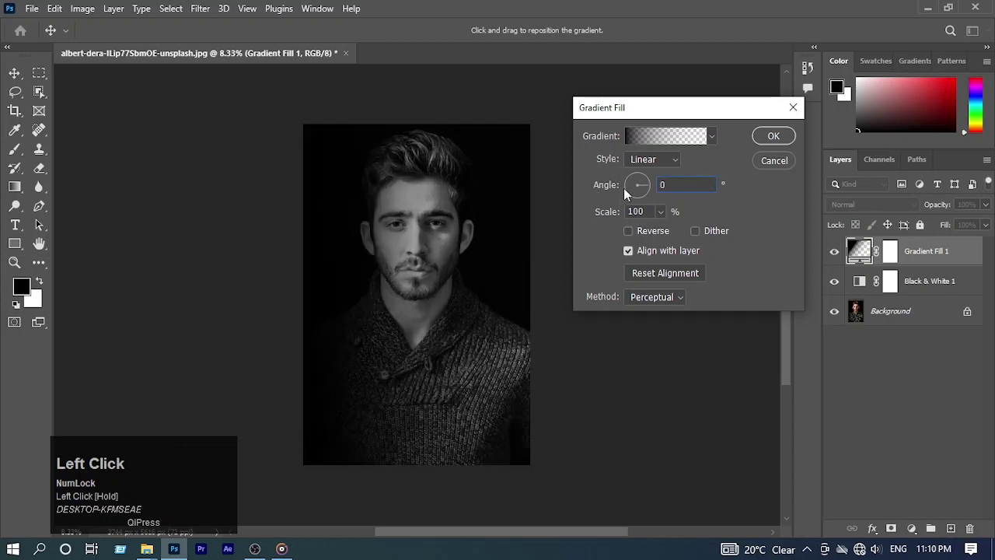
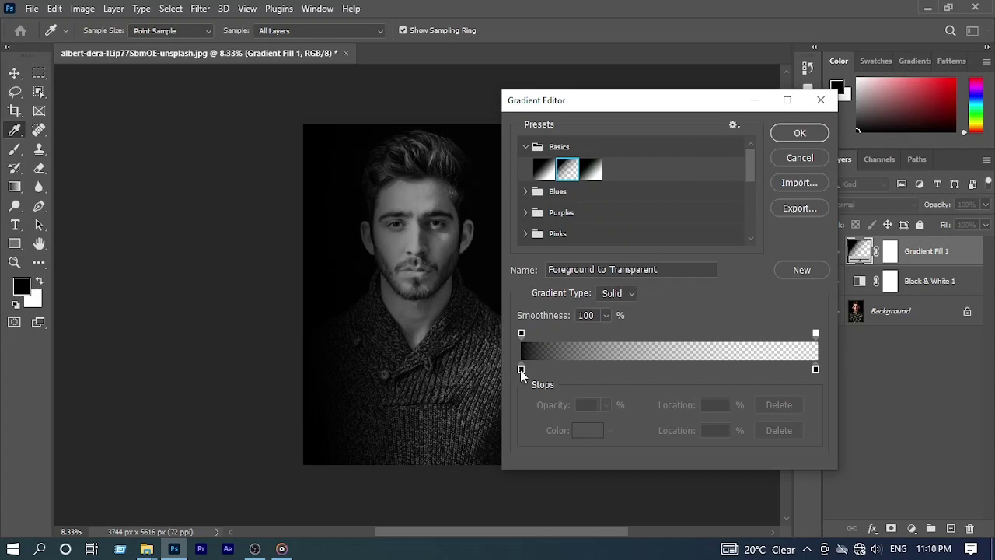
Set the gradient's left stop to bright cyan fading to transparent around 11% and accept it.
left_click_drag(525, 376, 906, 138)
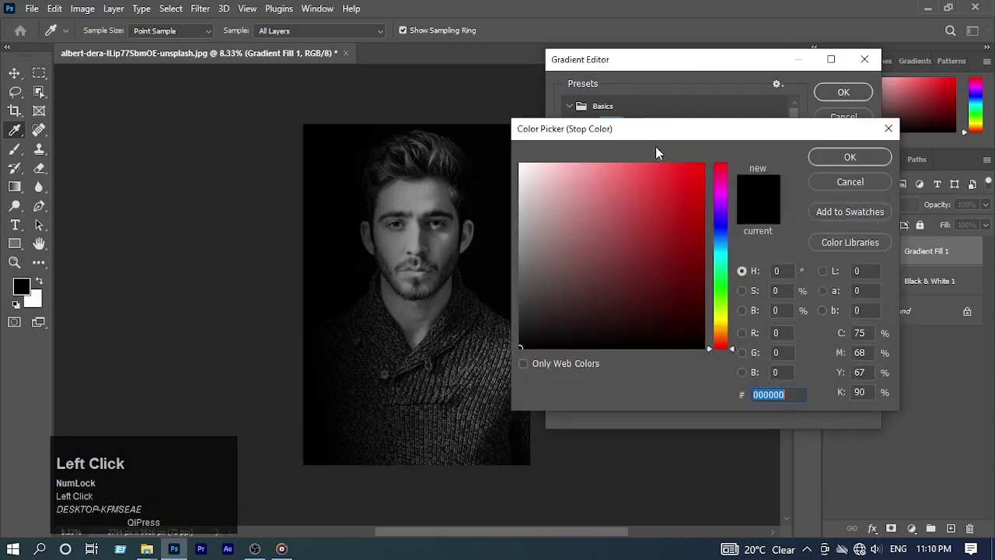
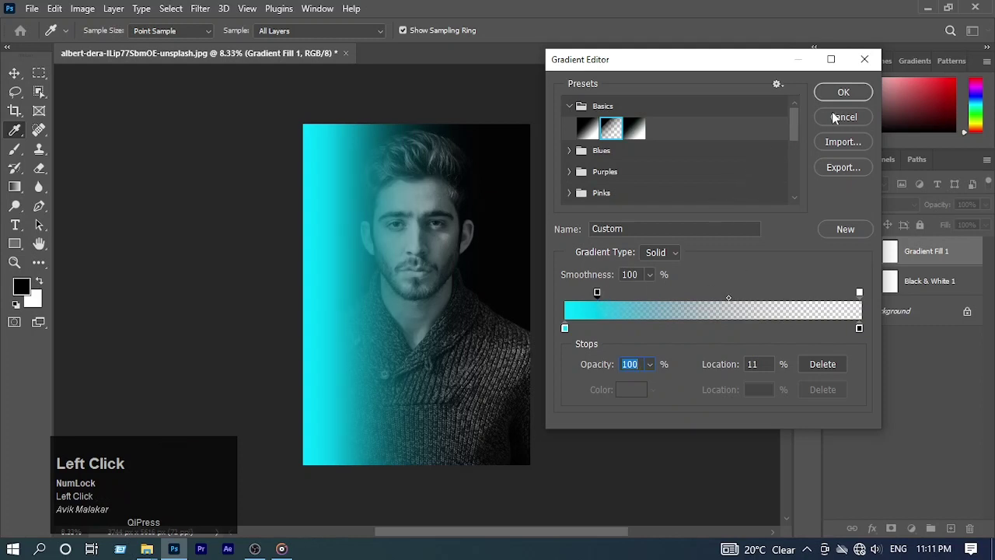
left_click(839, 92)
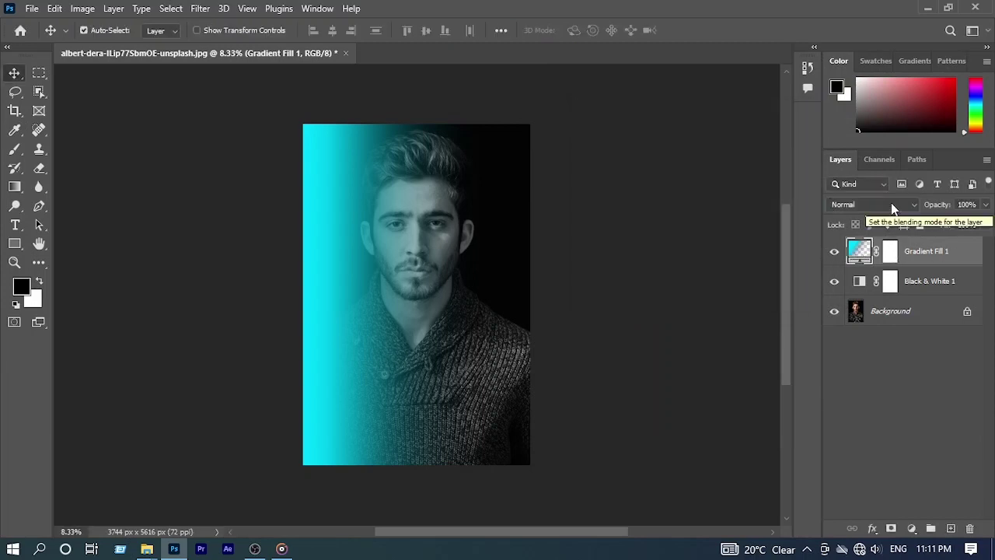
Change the Gradient Fill 1 layer's blend mode from Normal toward Darken.
left_click(899, 206)
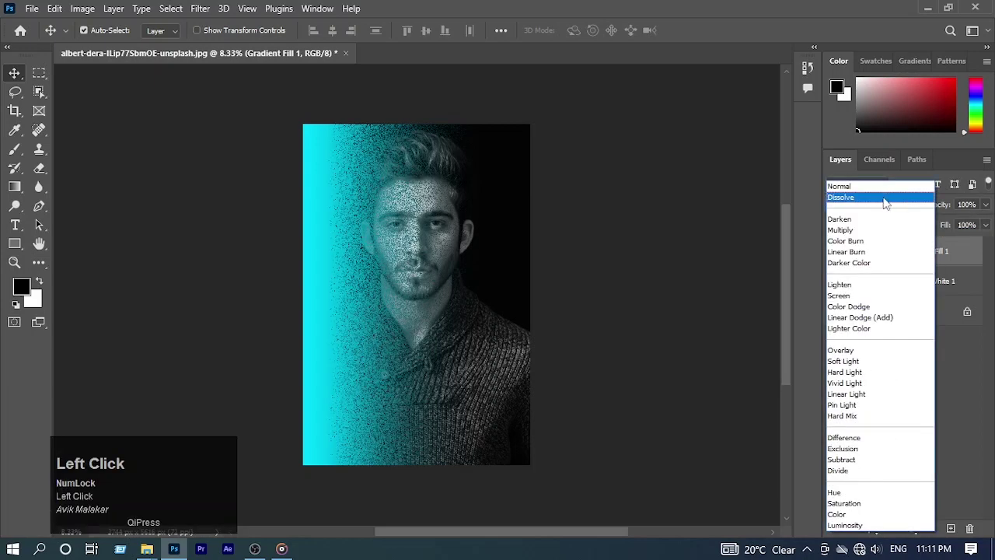
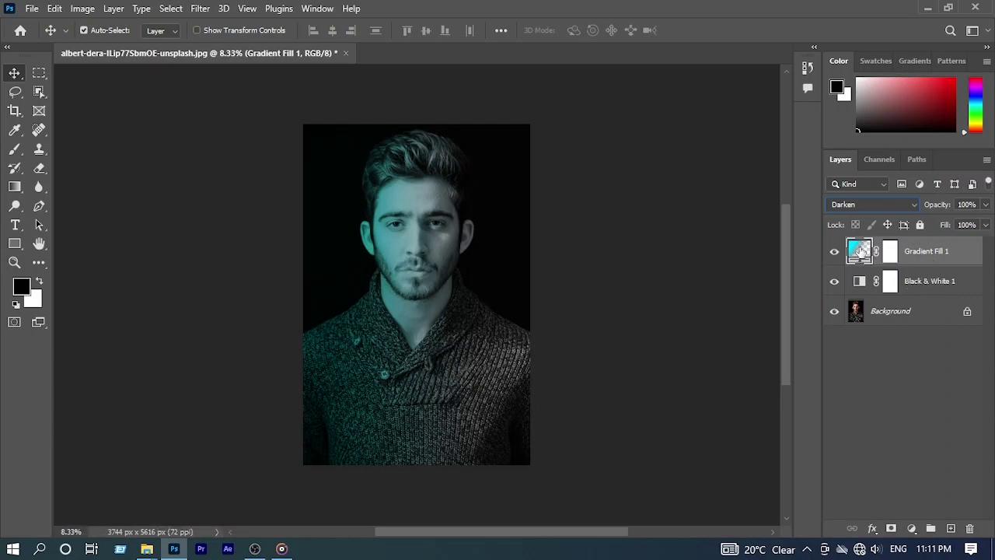
Duplicate the gradient layer and make the copy run at 180° in magenta fc00ff.
key("ctrl+j")
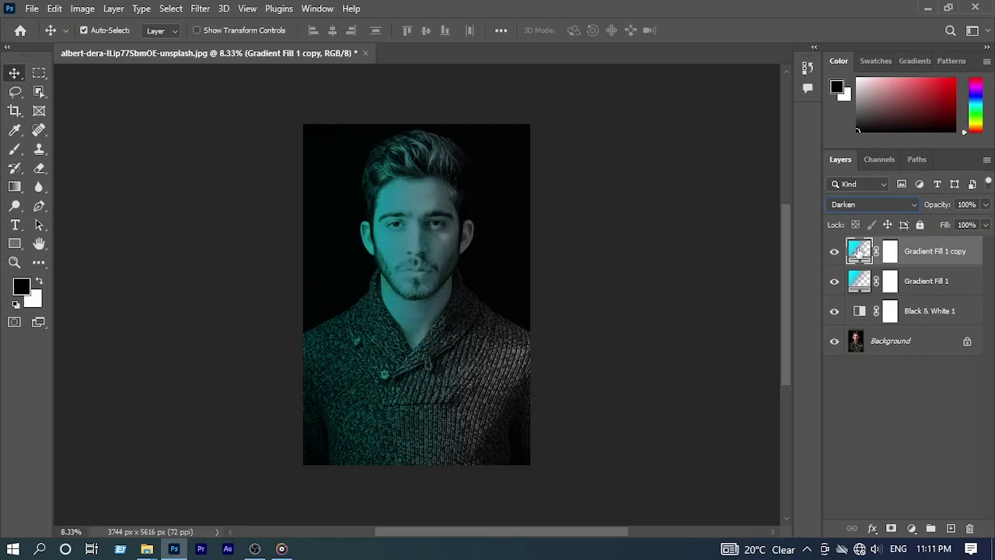
double_click(861, 250)
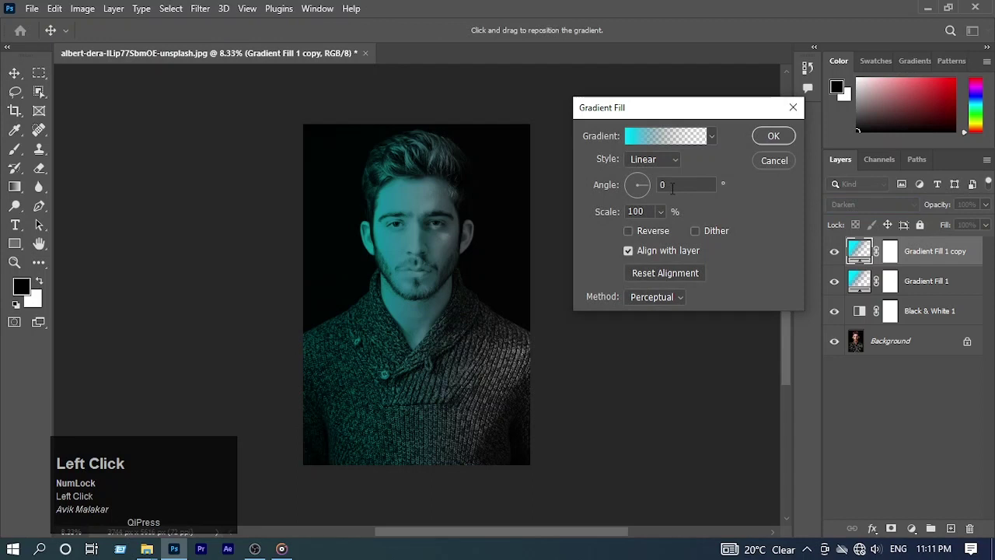
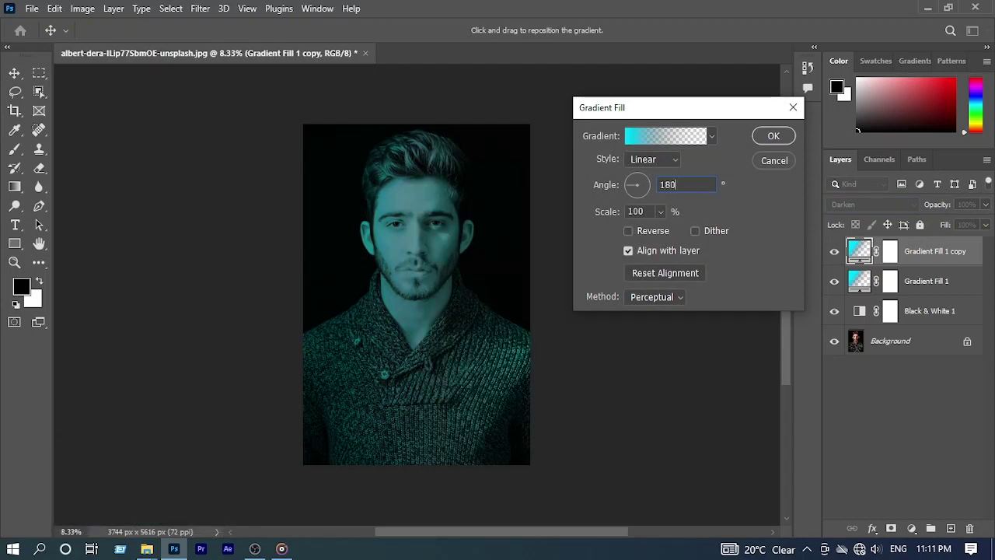
left_click_drag(770, 222, 890, 137)
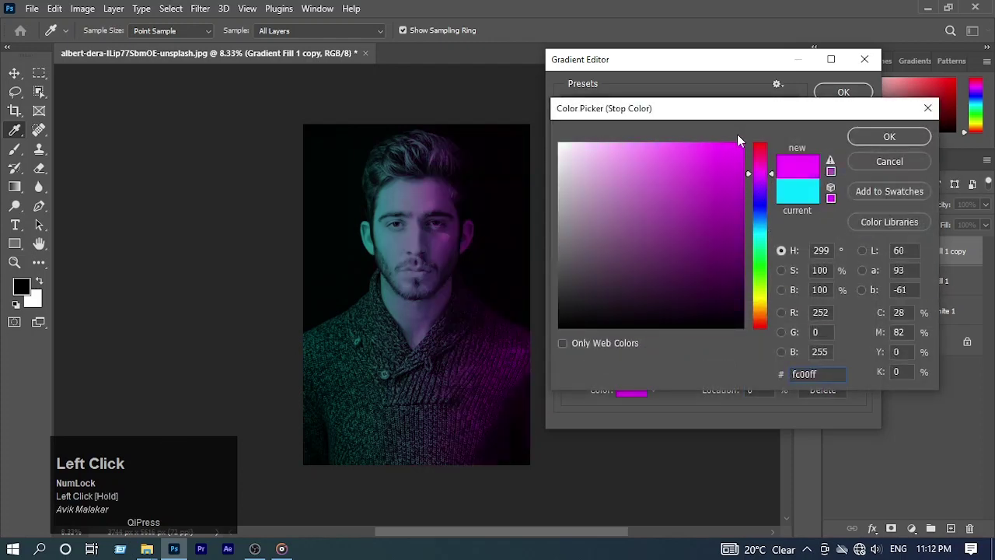
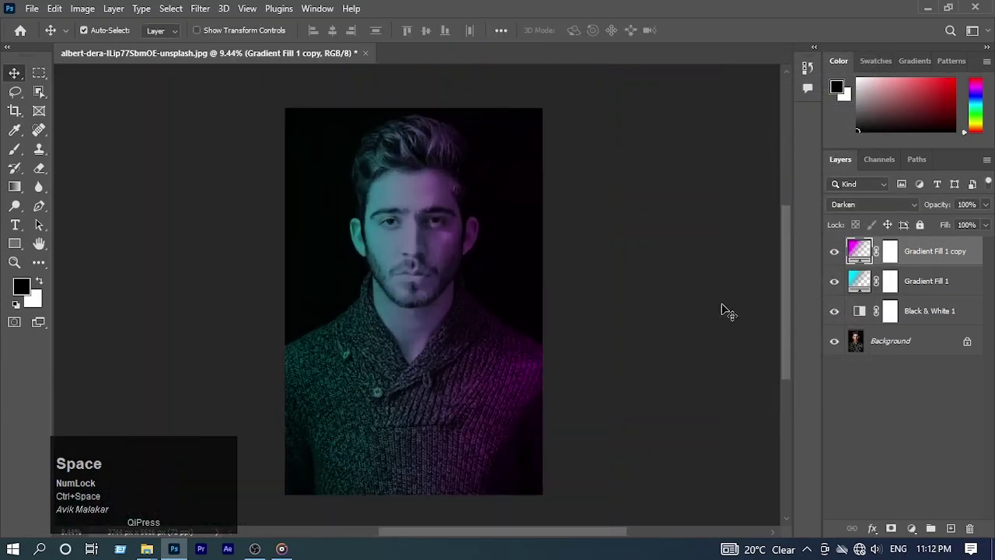
left_click(841, 316)
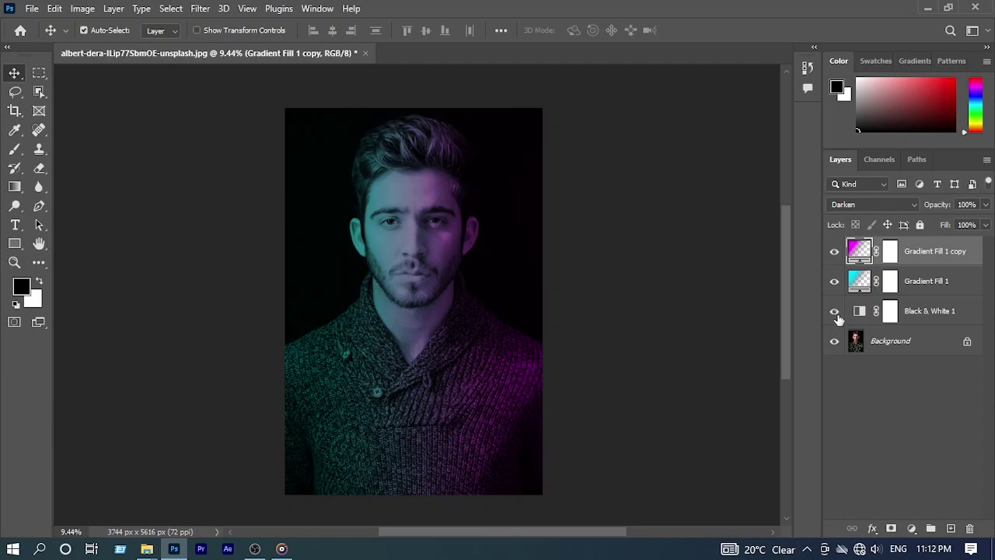
left_click(842, 318)
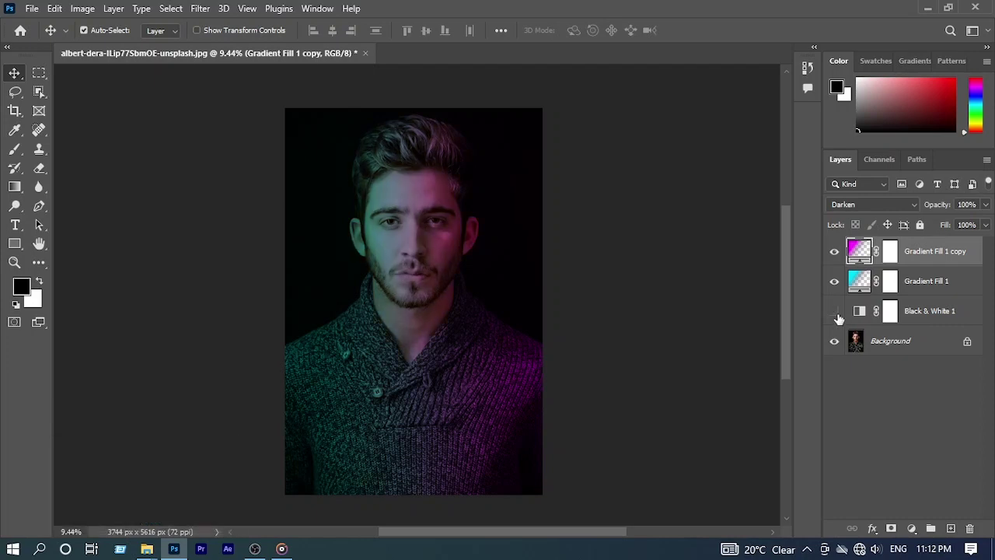
left_click(842, 316)
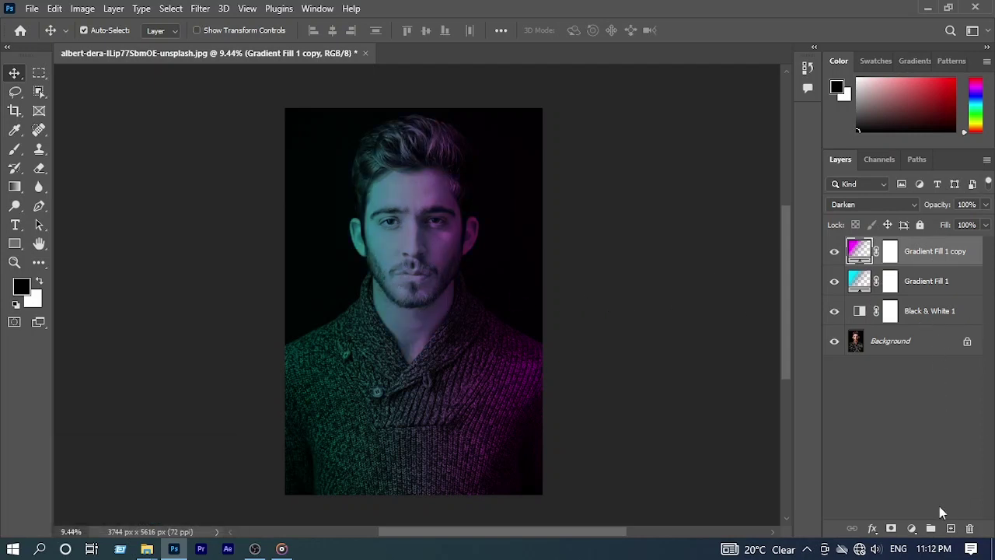
Bring up the adjustment layer list to add Hue/Saturation and Vibrance layers.
double_click(917, 536)
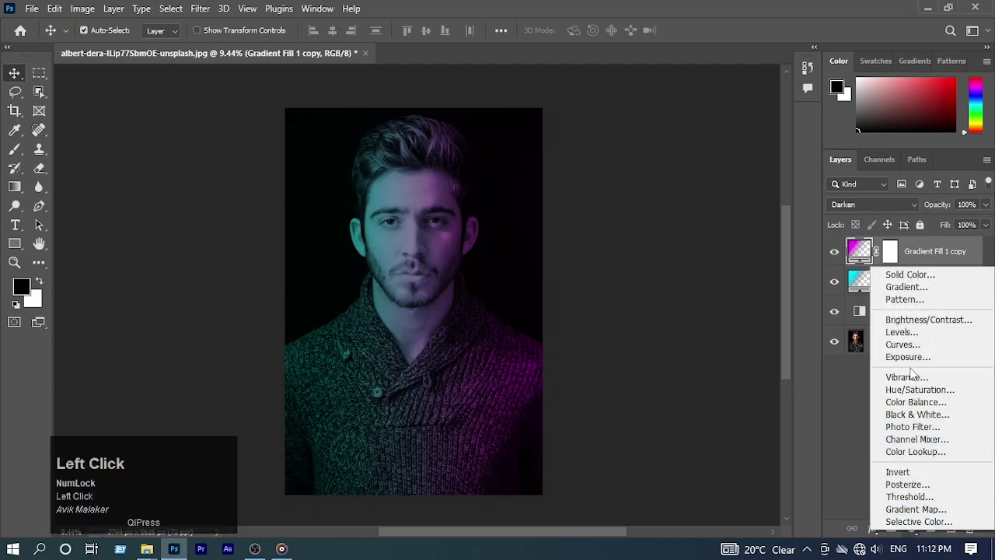
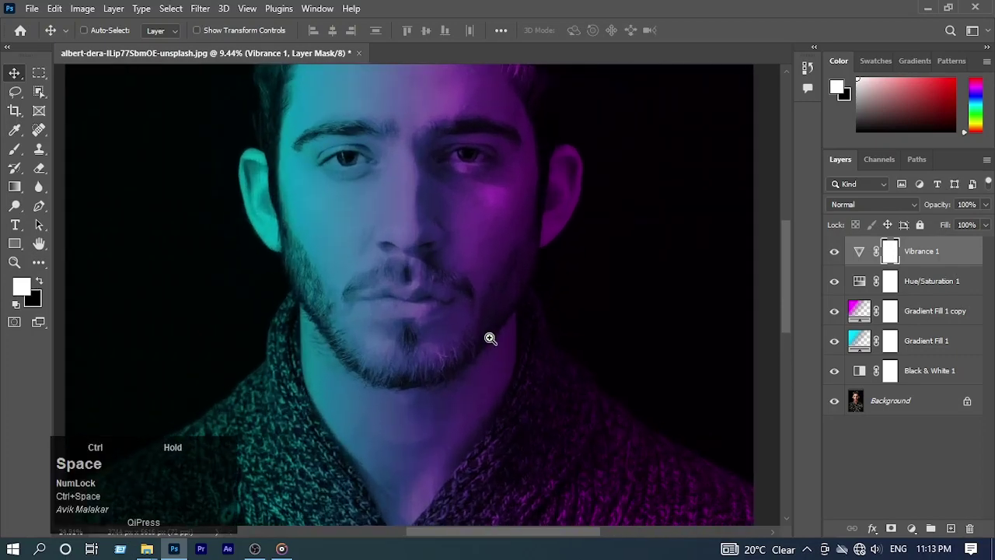
left_click(843, 409)
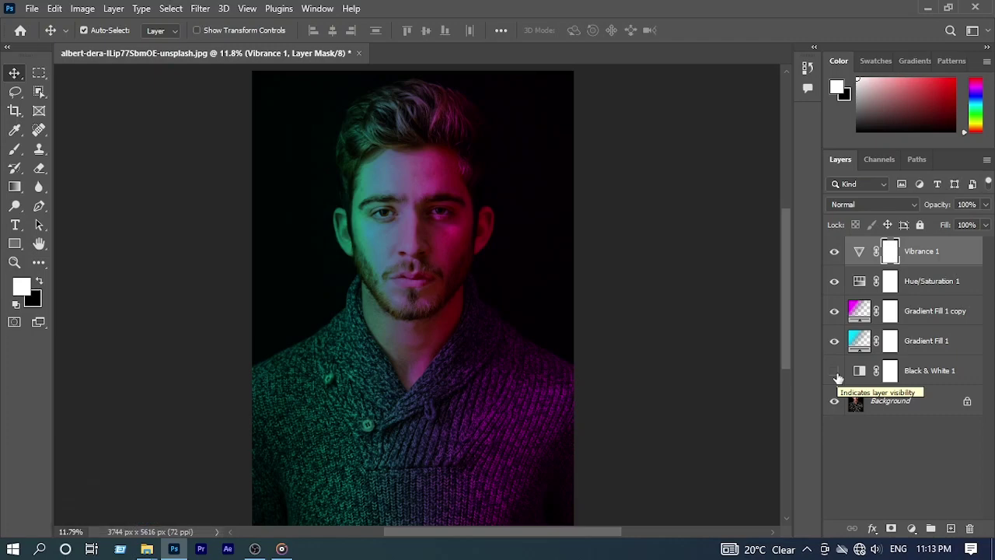
left_click(840, 376)
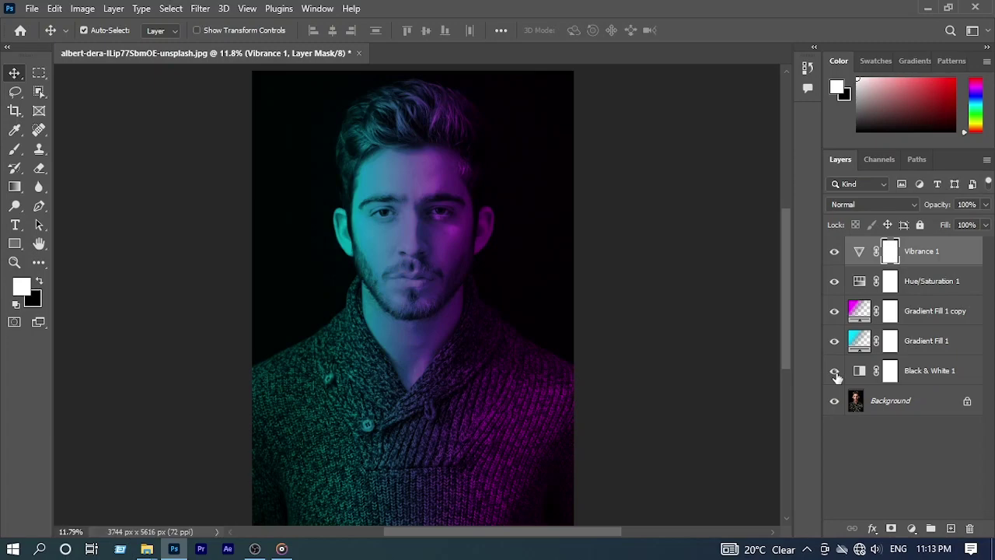